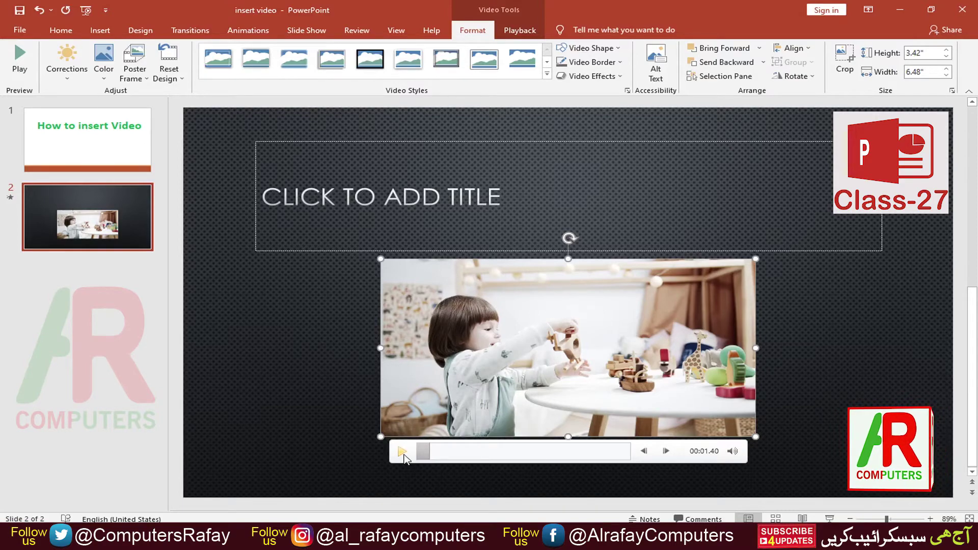
Preview the slide 2 video several times with Play/Pause, leaving it paused.
double_click(407, 457)
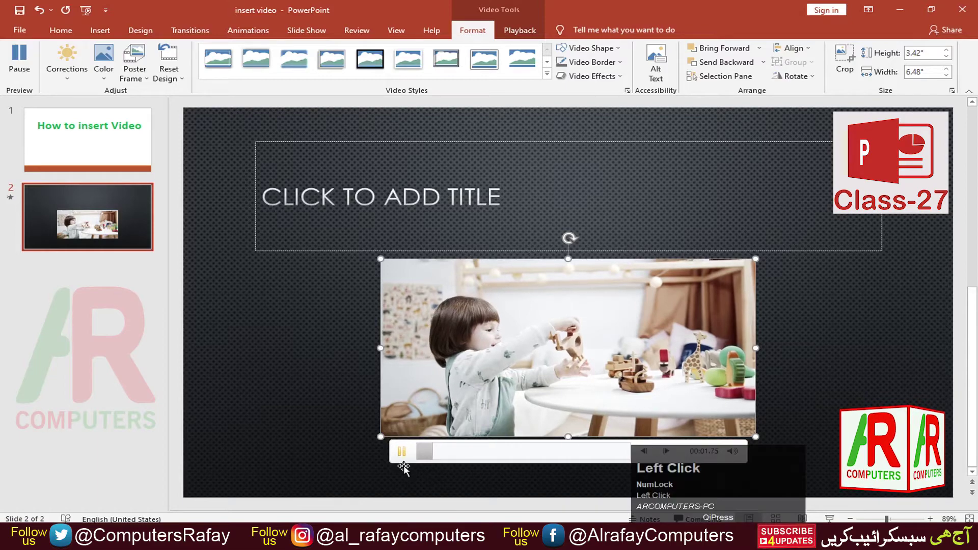
click(408, 457)
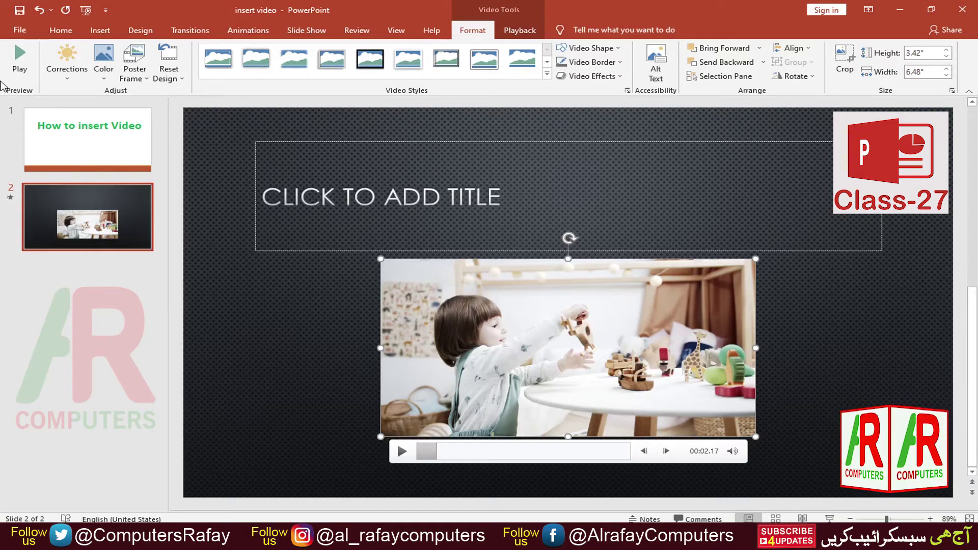
double_click(22, 60)
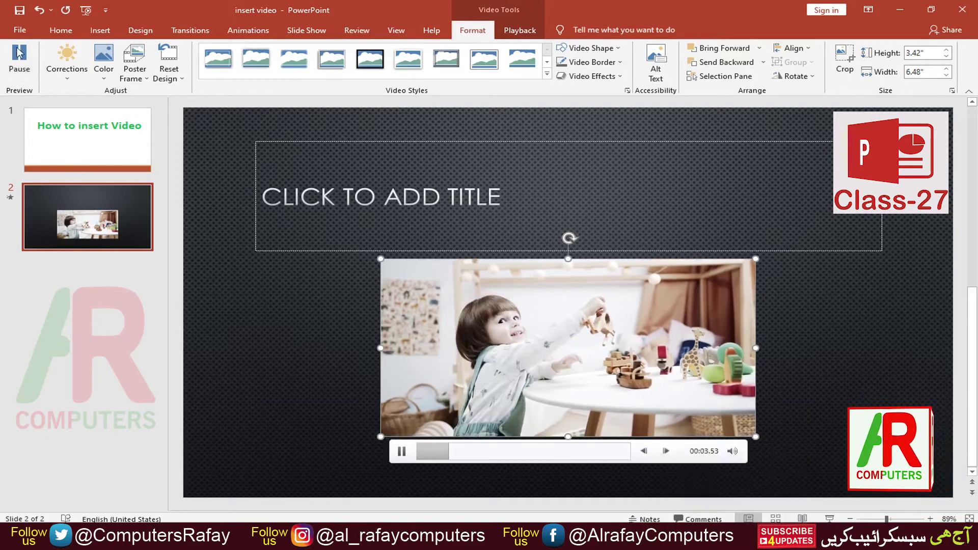
double_click(26, 63)
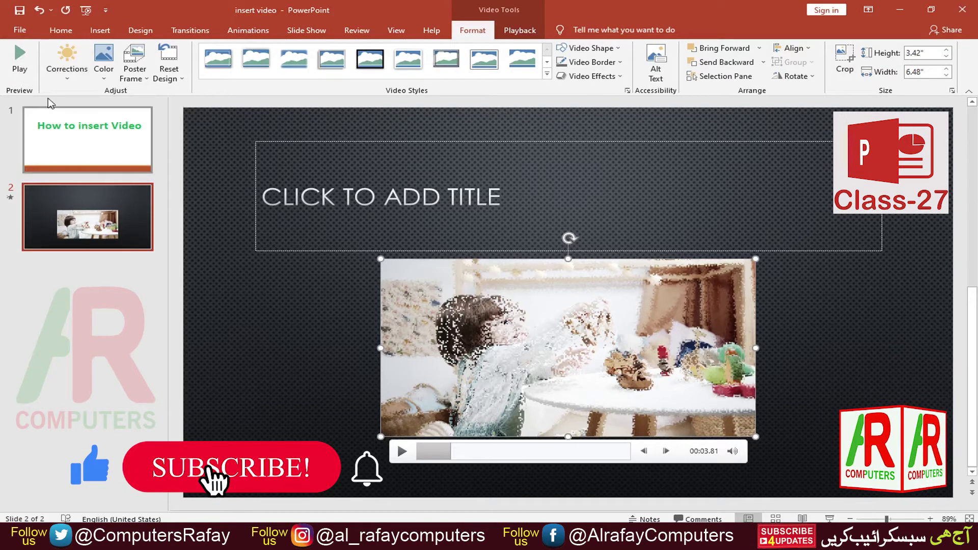
click(23, 59)
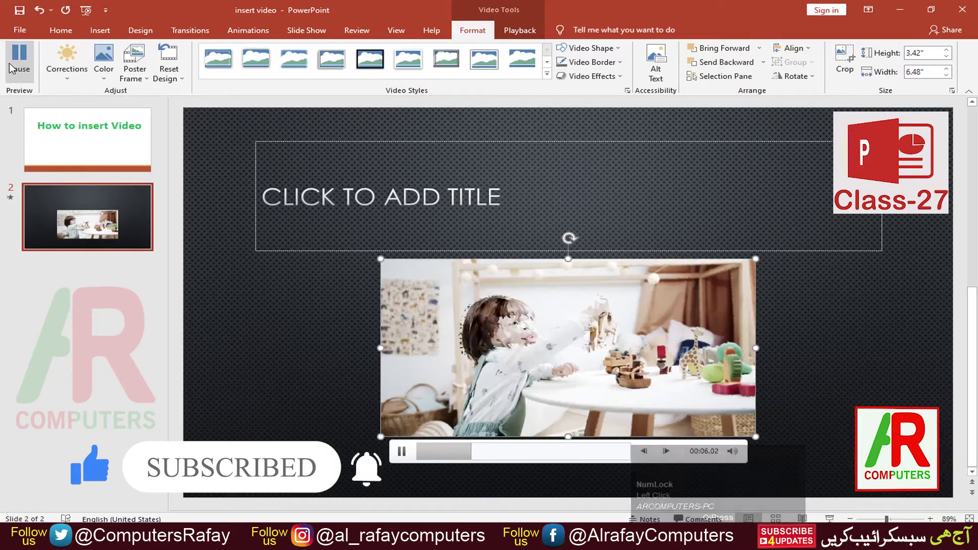
double_click(406, 454)
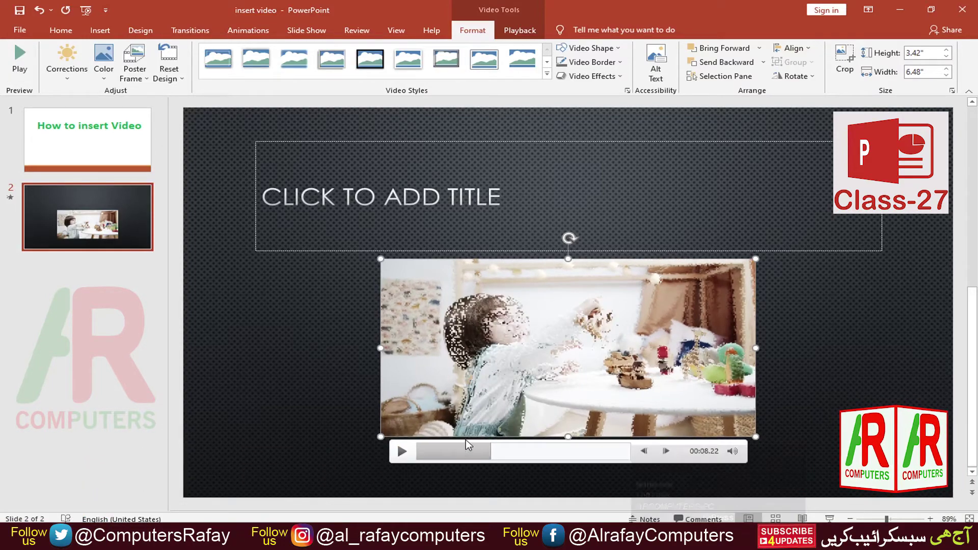
Apply a brightness and contrast preset, then discard all formatting with Reset Design and reopen the reset options.
click(72, 82)
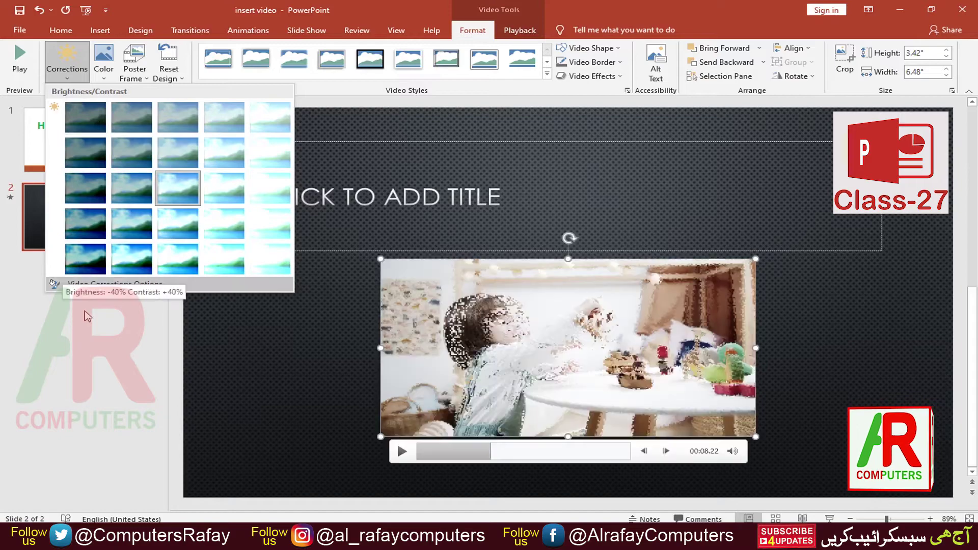
click(89, 267)
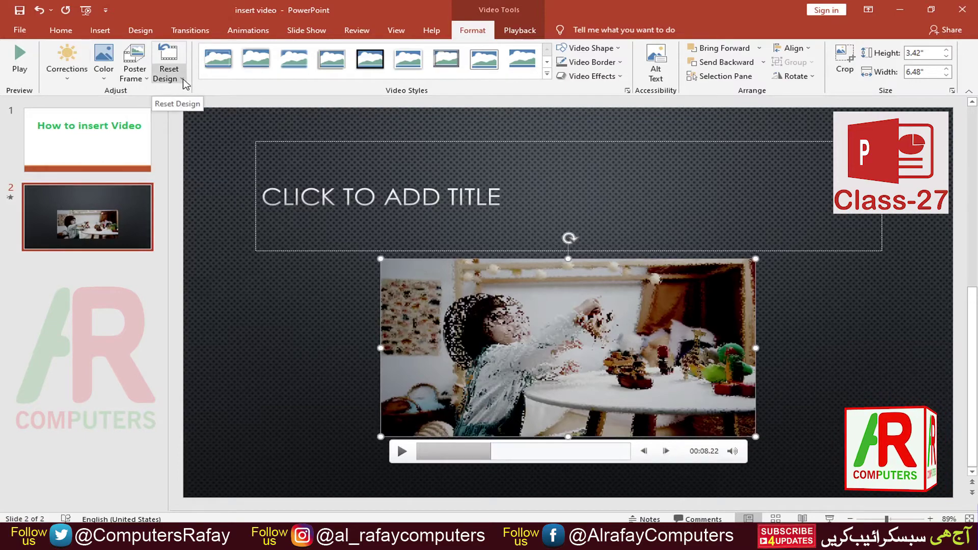
click(187, 82)
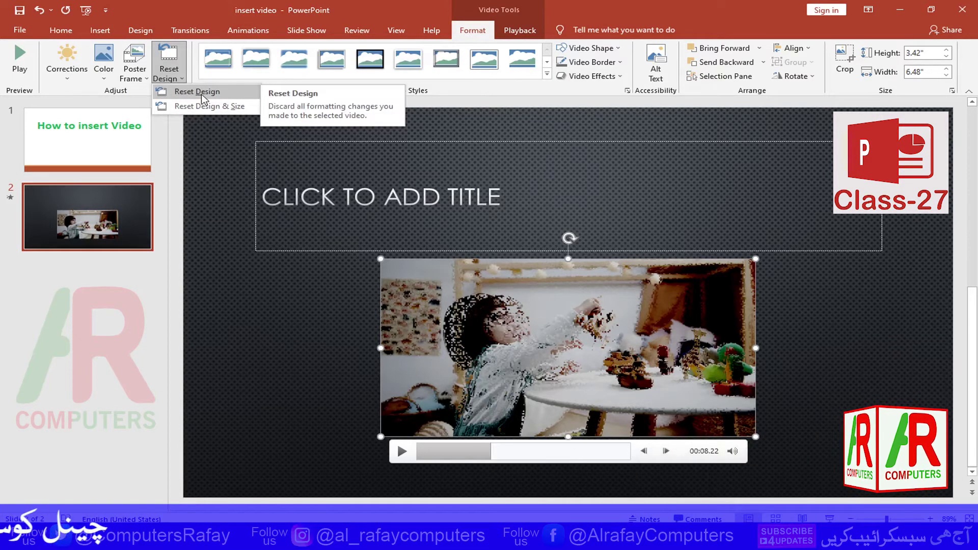
click(204, 99)
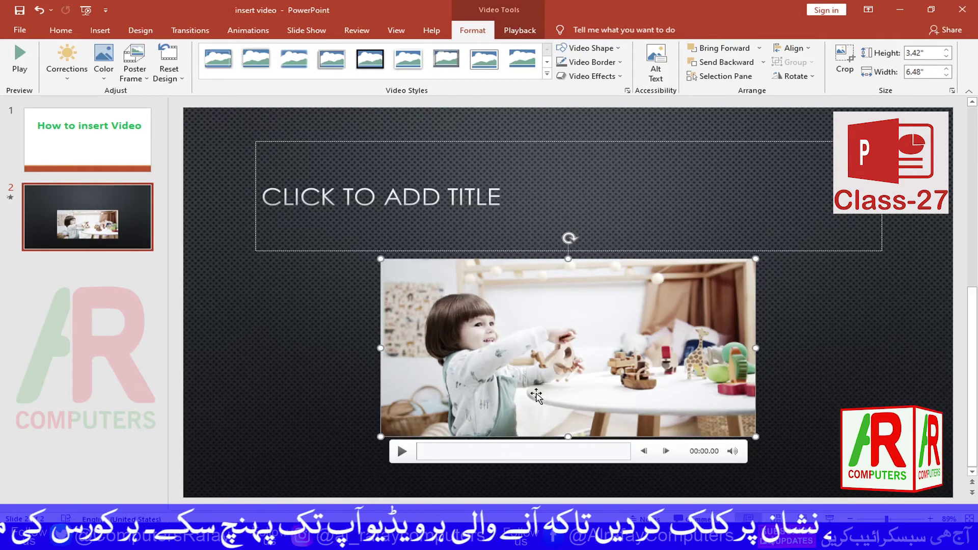
click(184, 82)
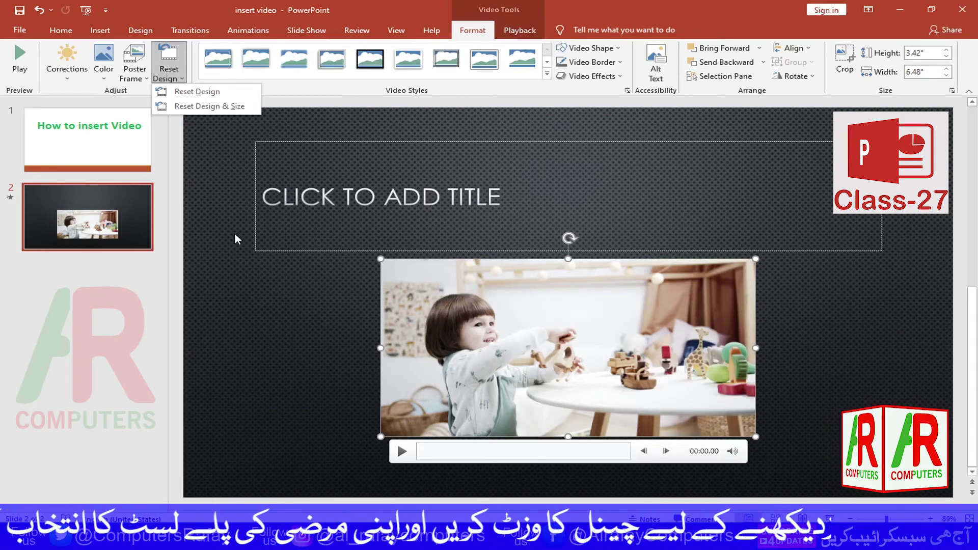
Tint the video purple from the Color variations, then show the Poster Frame options.
click(108, 82)
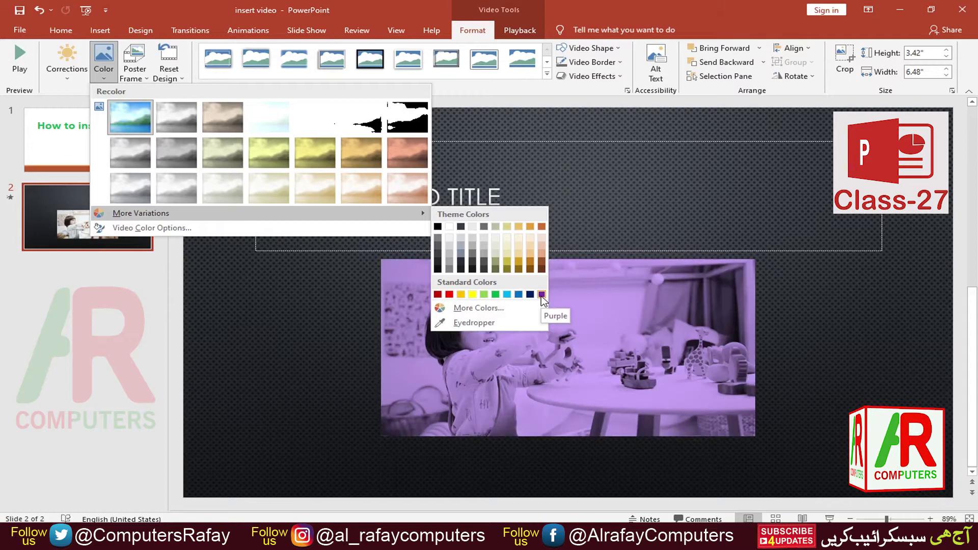
click(544, 299)
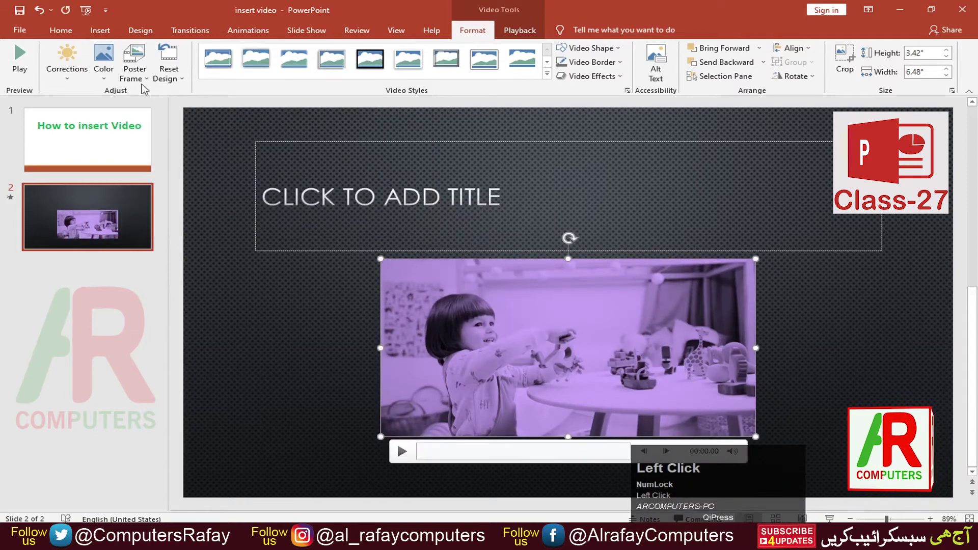
click(151, 83)
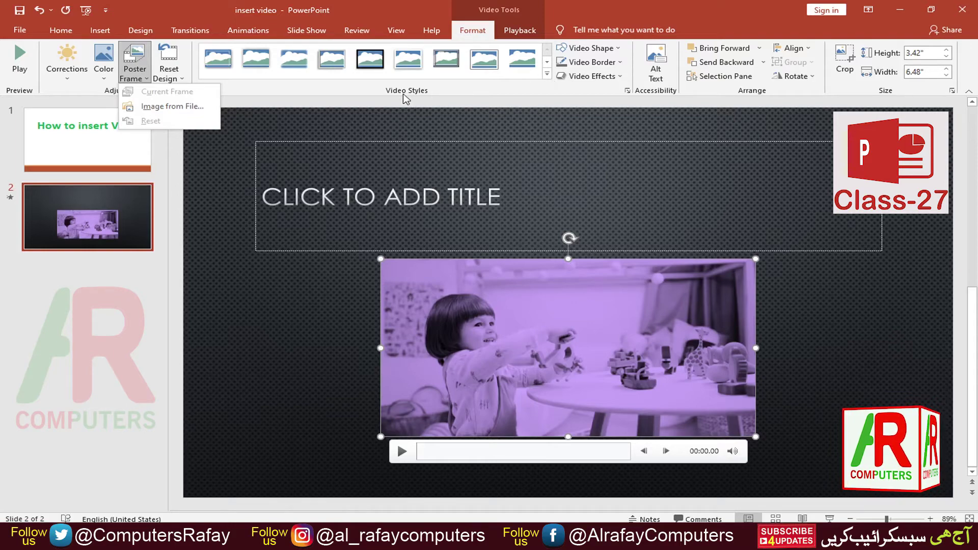
Give the purple video an oval frame from the full Video Styles gallery and preview playback.
click(551, 78)
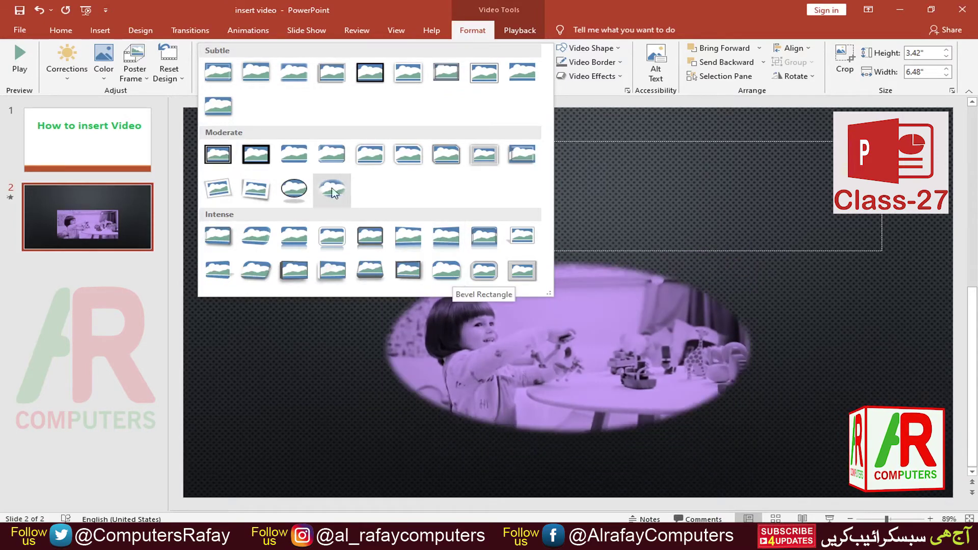
click(301, 195)
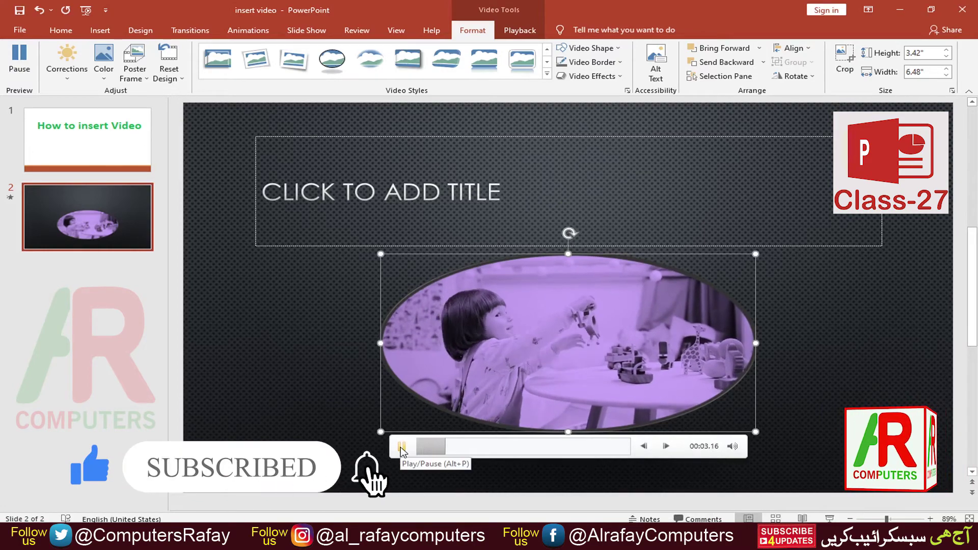
double_click(404, 451)
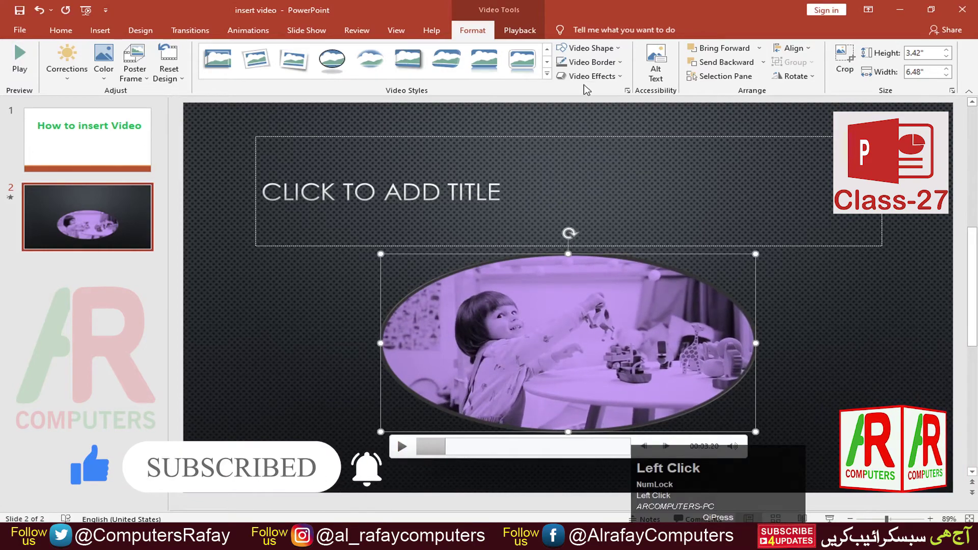
Try triangle, pie-slice and 3D box video shapes, then restore the video's original look with Reset Design.
click(622, 52)
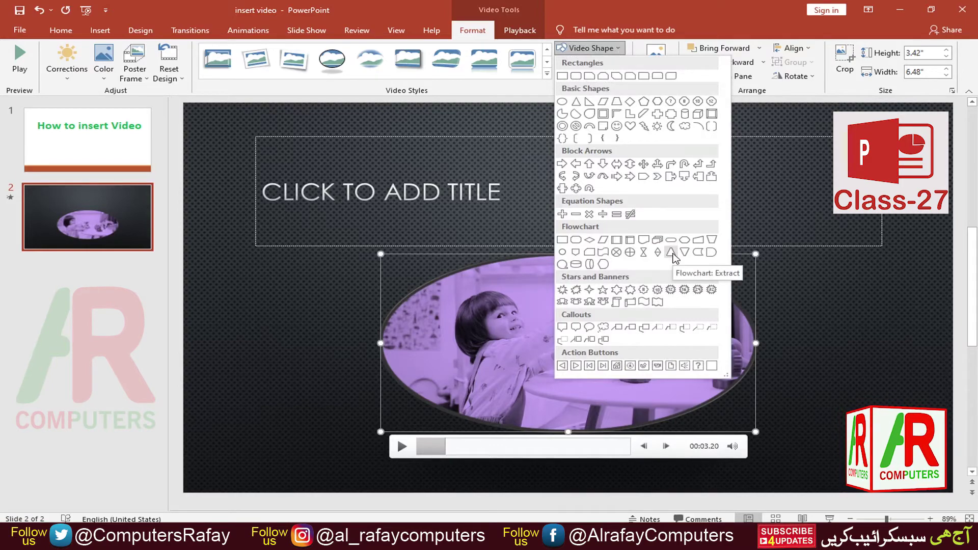
click(676, 256)
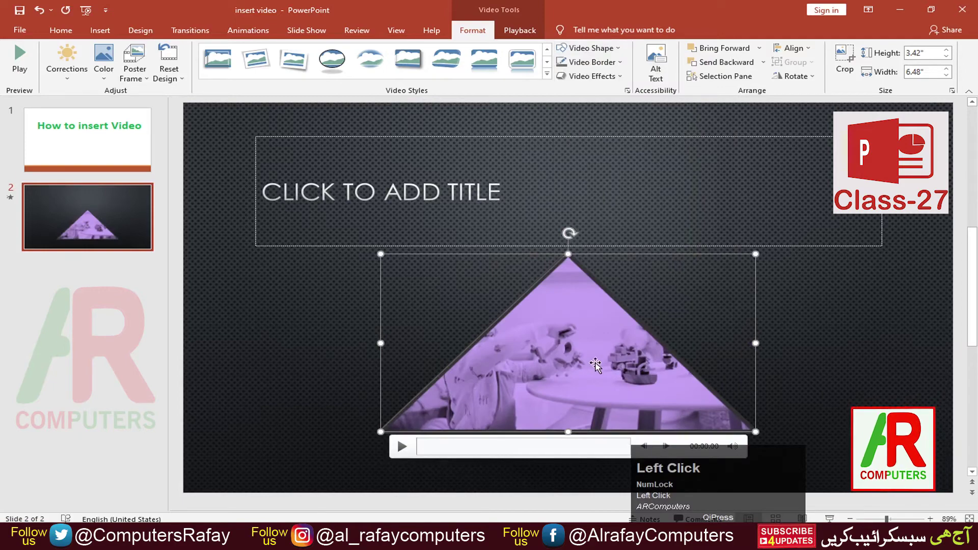
double_click(622, 51)
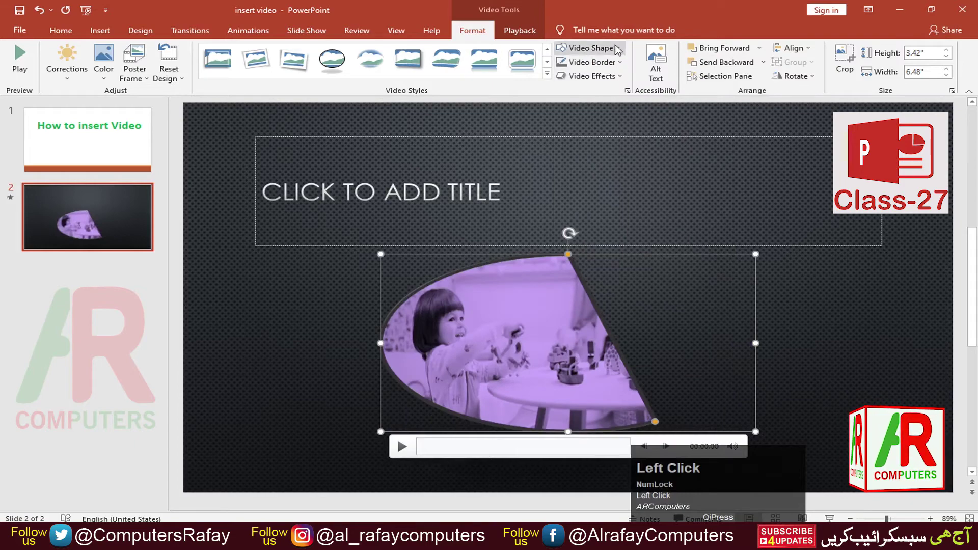
double_click(620, 48)
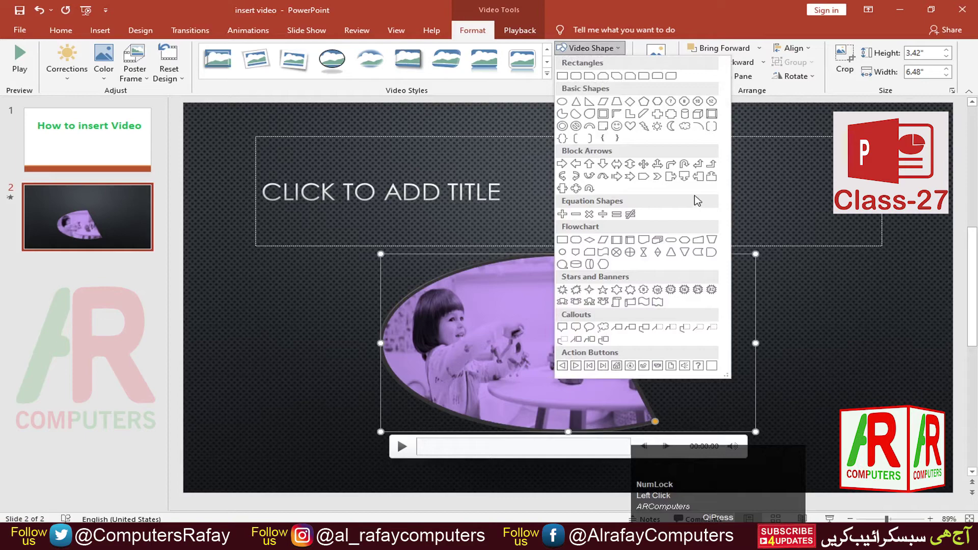
click(715, 117)
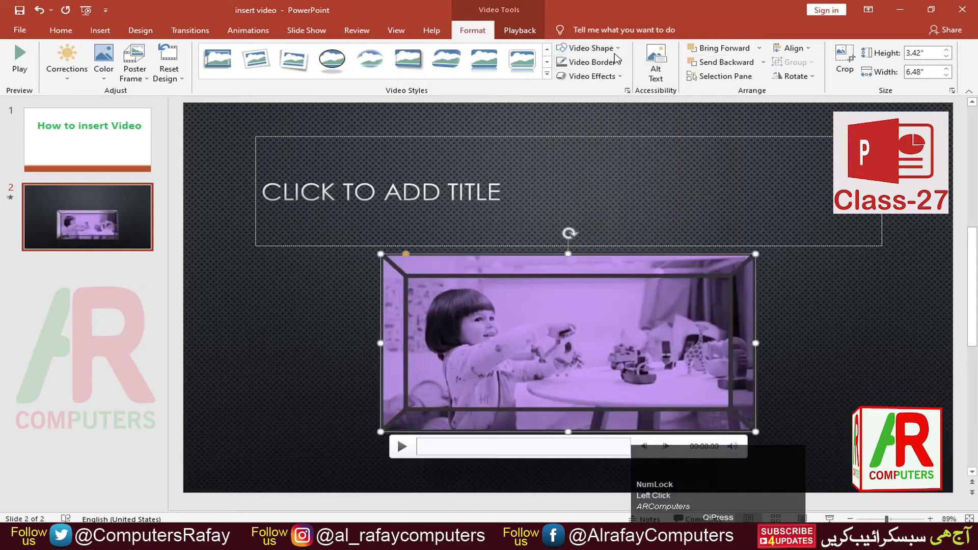
click(617, 54)
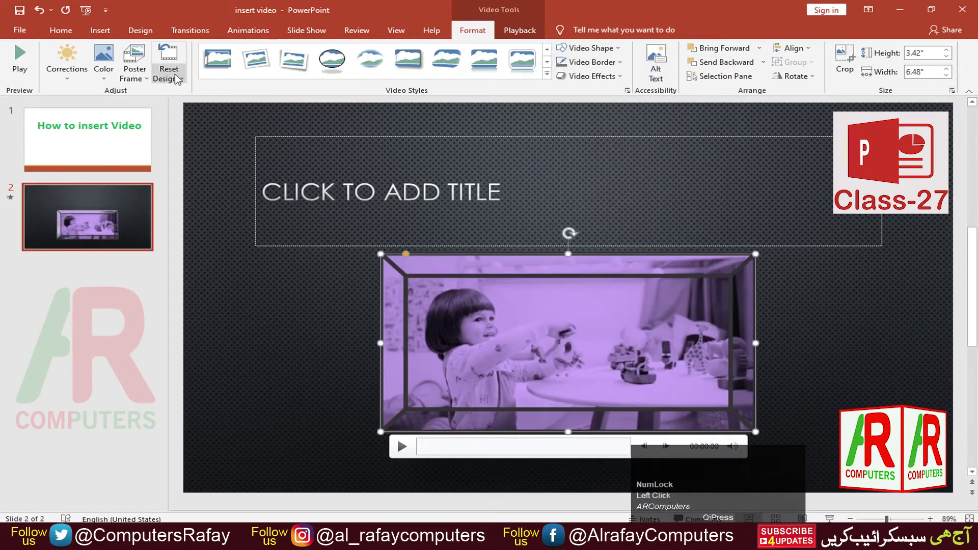
click(189, 79)
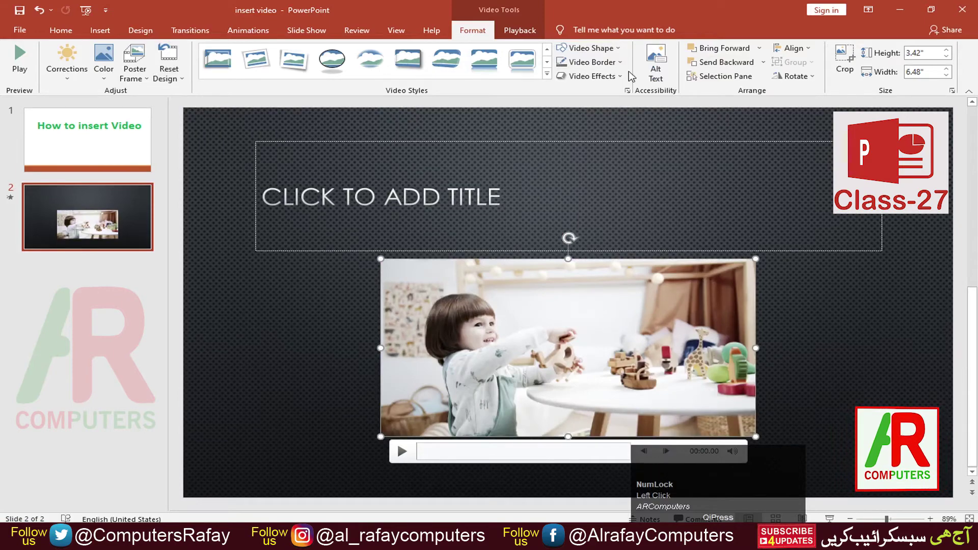
Give the video a thicker outline, first red and then changed to blue.
click(627, 67)
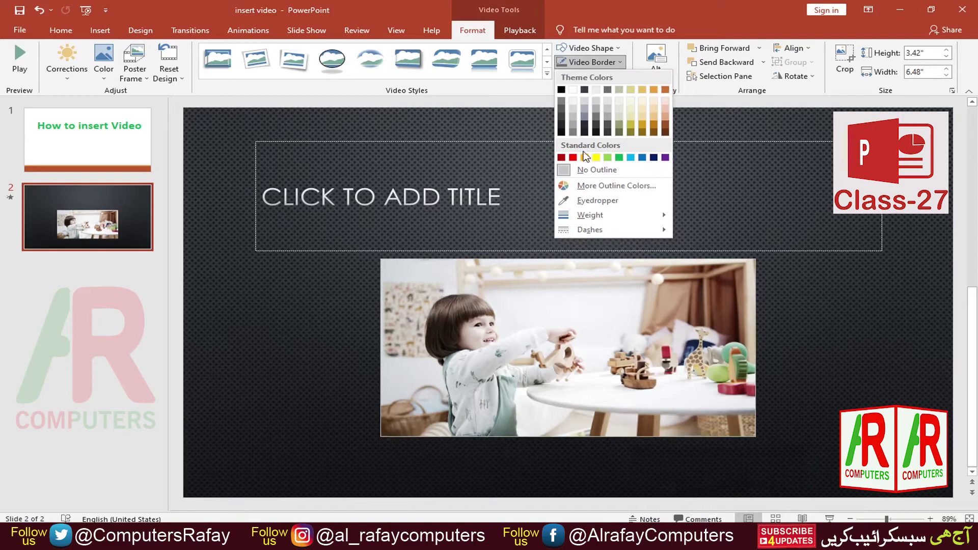
click(577, 160)
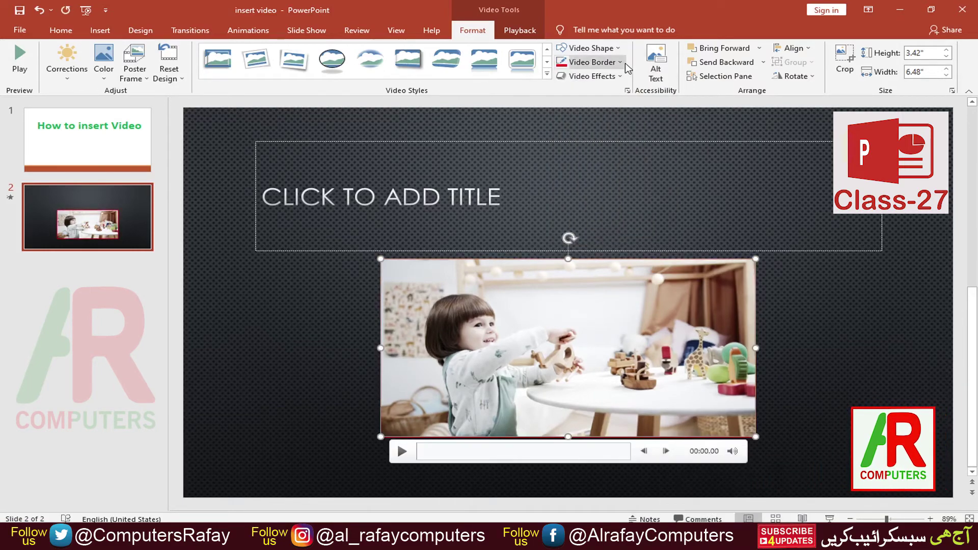
click(620, 65)
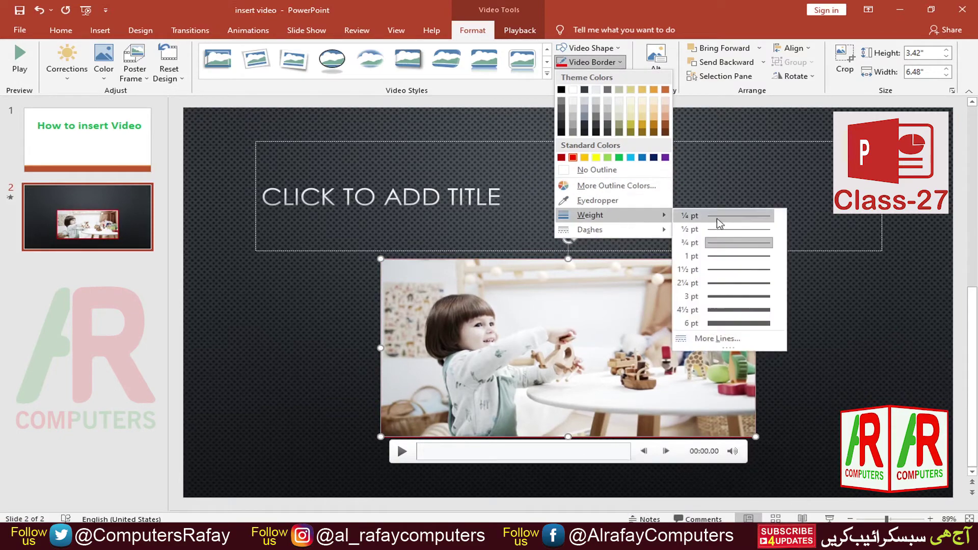
click(744, 315)
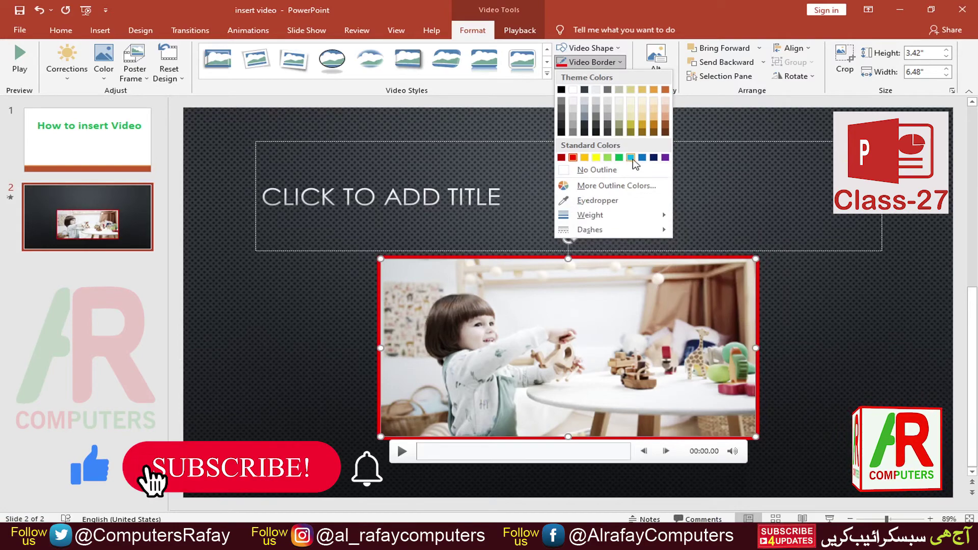
click(636, 163)
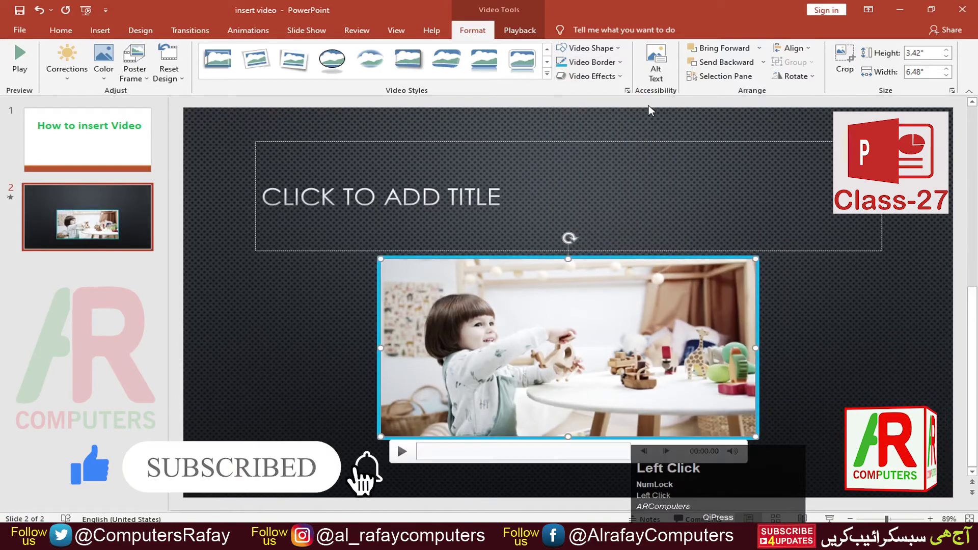
click(625, 79)
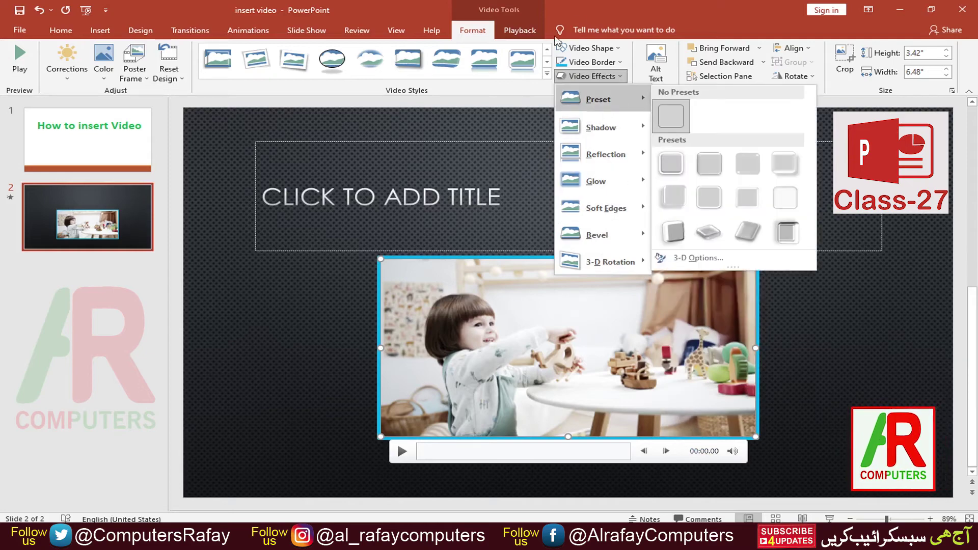
click(585, 14)
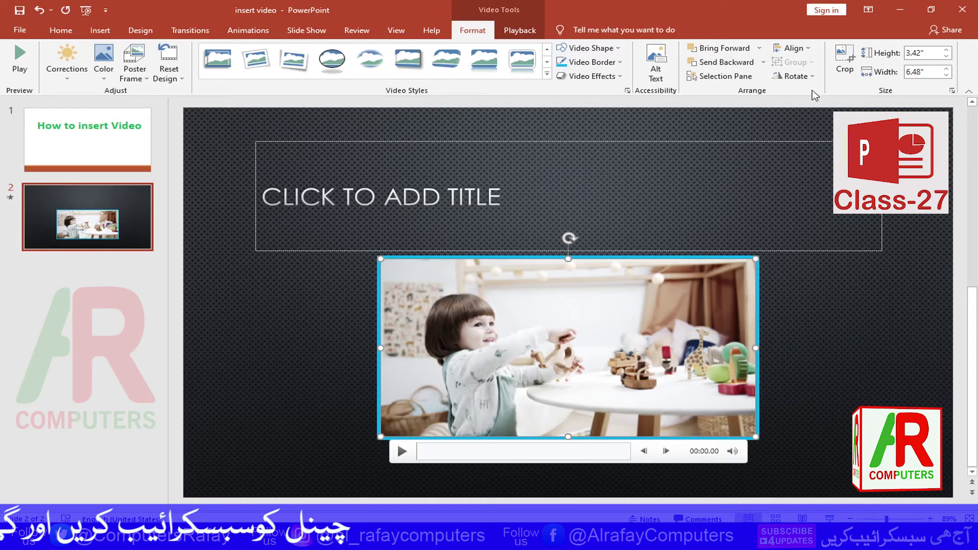
Crop away the right part of the video to about 3.42" by 3.85", then remove the border with Reset Design.
click(815, 77)
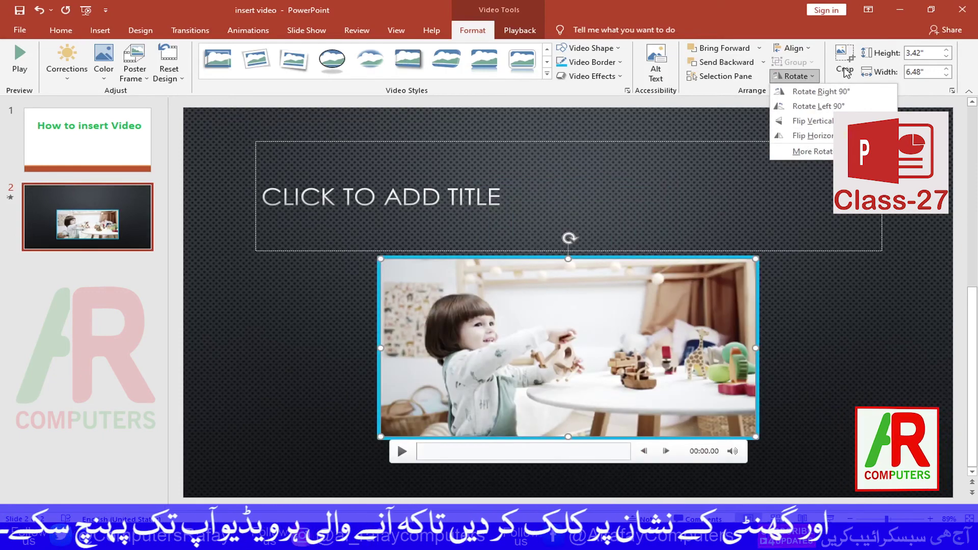
click(850, 64)
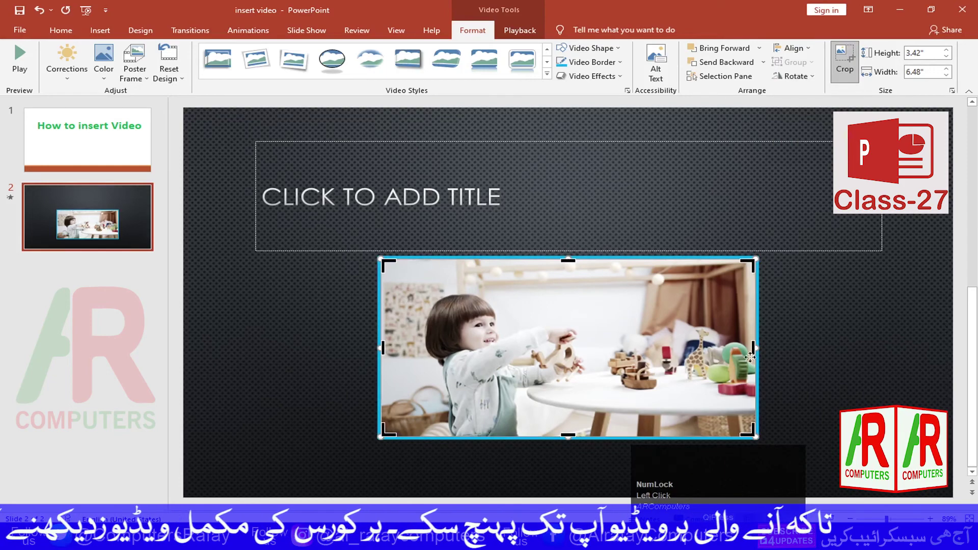
drag(753, 347, 850, 68)
click(850, 68)
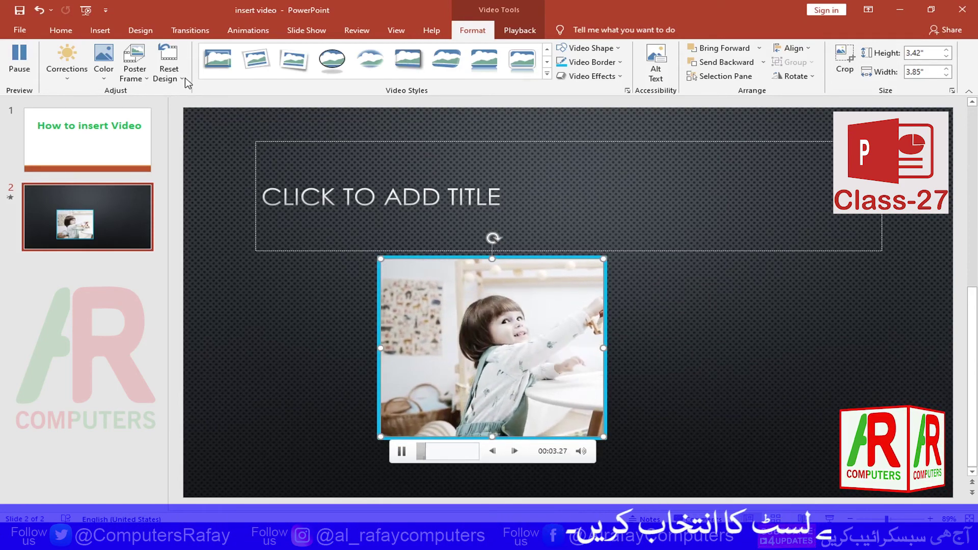
double_click(188, 82)
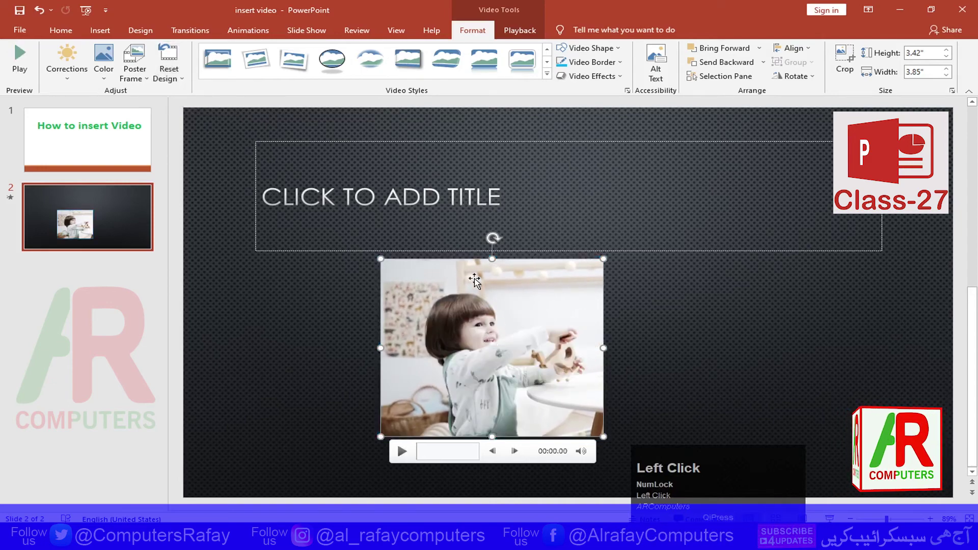
Reset the video's design and size, then resize it to about 7.06" by 13.4" filling most of the slide.
click(183, 83)
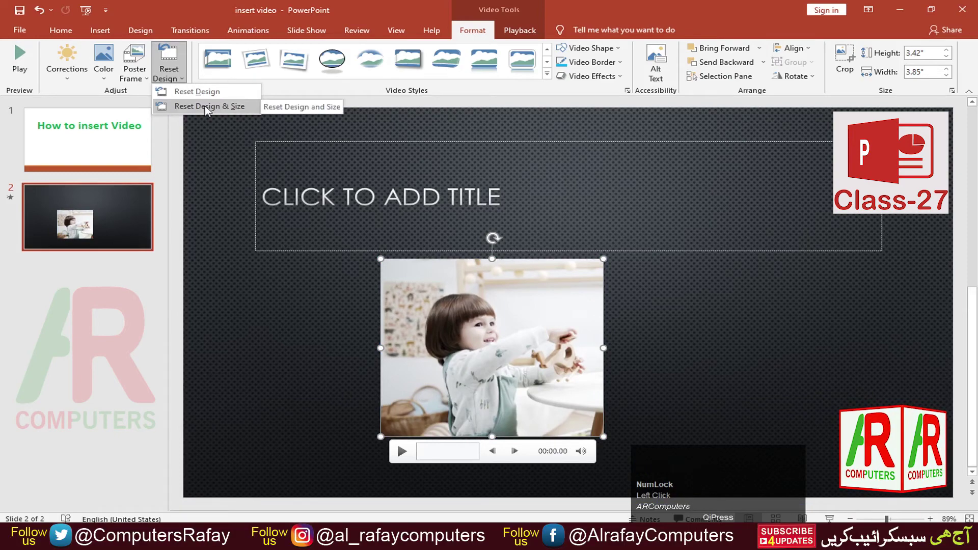
click(209, 110)
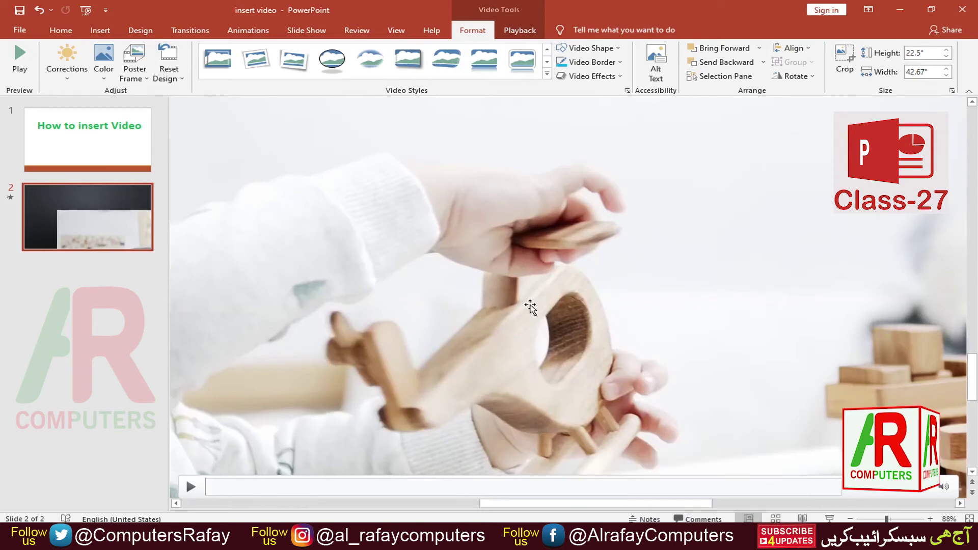
drag(240, 121, 312, 165)
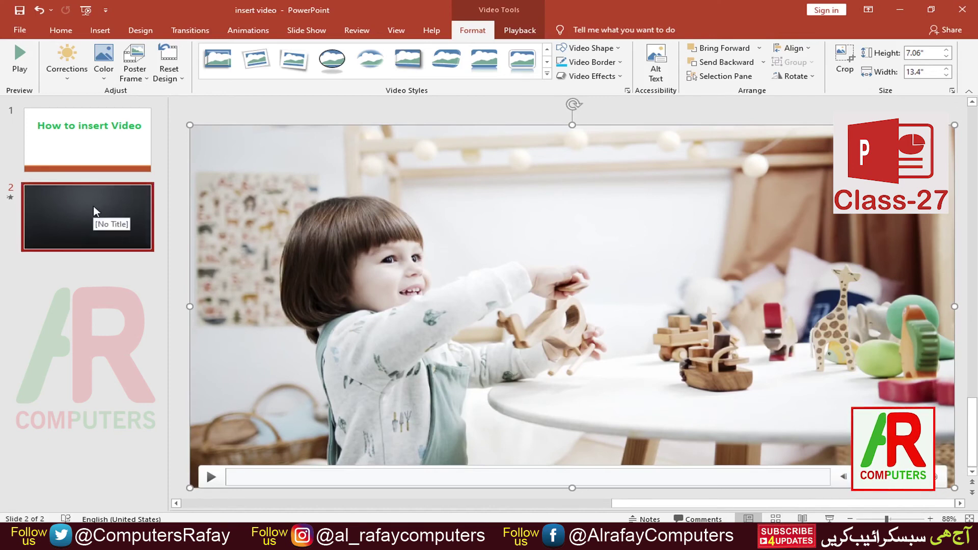
Check the video's Animations settings, then return to the Video Format tools.
click(313, 37)
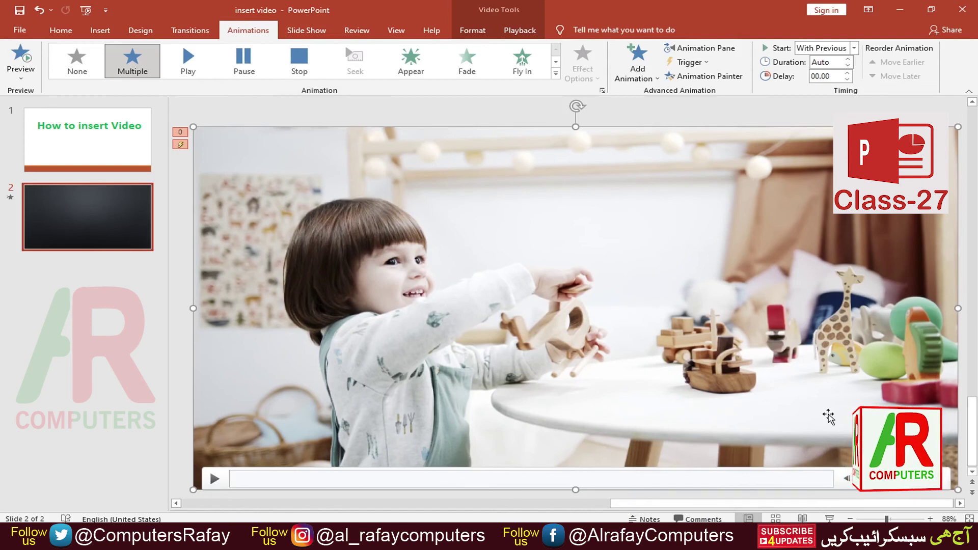
click(479, 34)
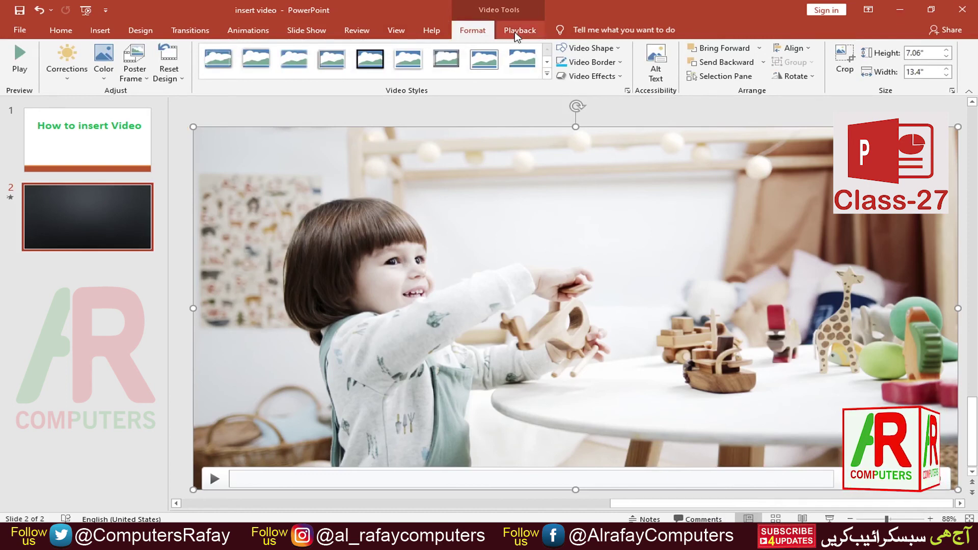
click(518, 36)
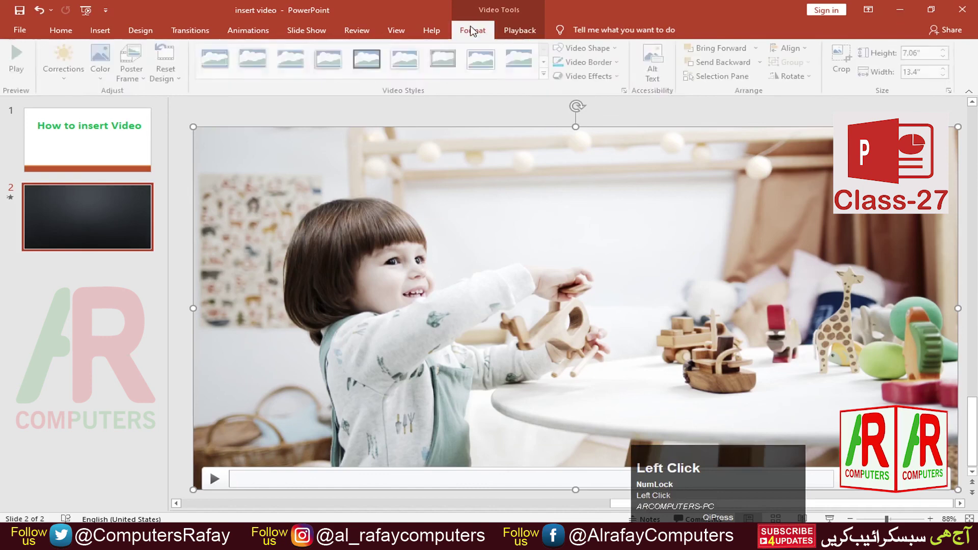